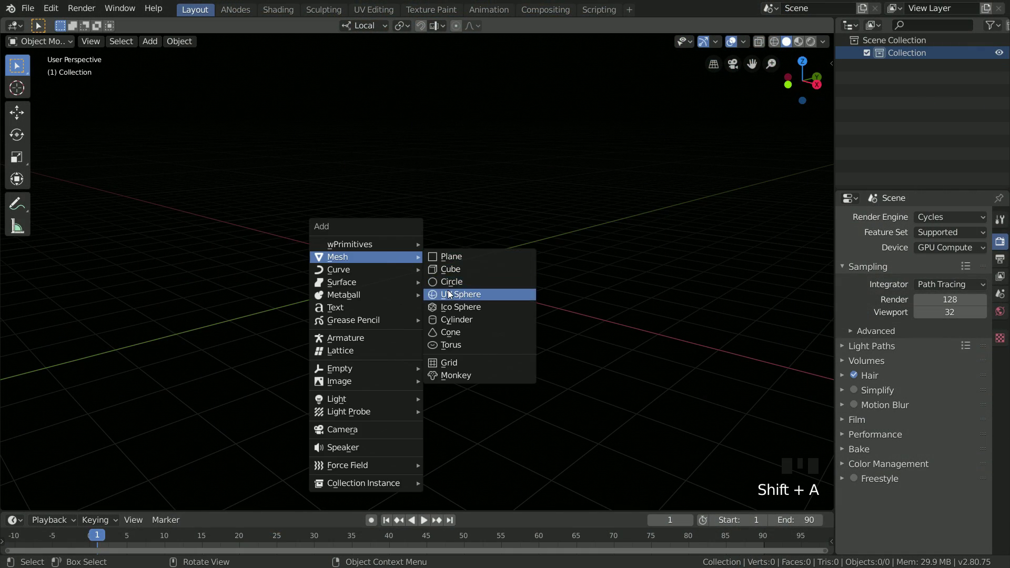
# Step: Add a circle mesh to the empty scene as the base of the tile
pyautogui.moveTo(368, 265); pyautogui.dragTo(426, 256)
pyautogui.scroll(3)
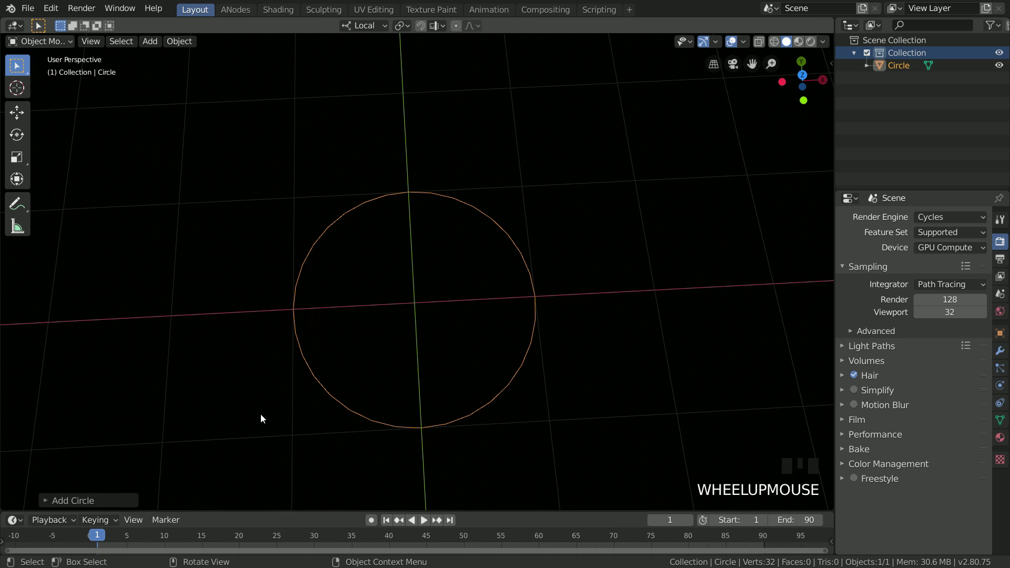
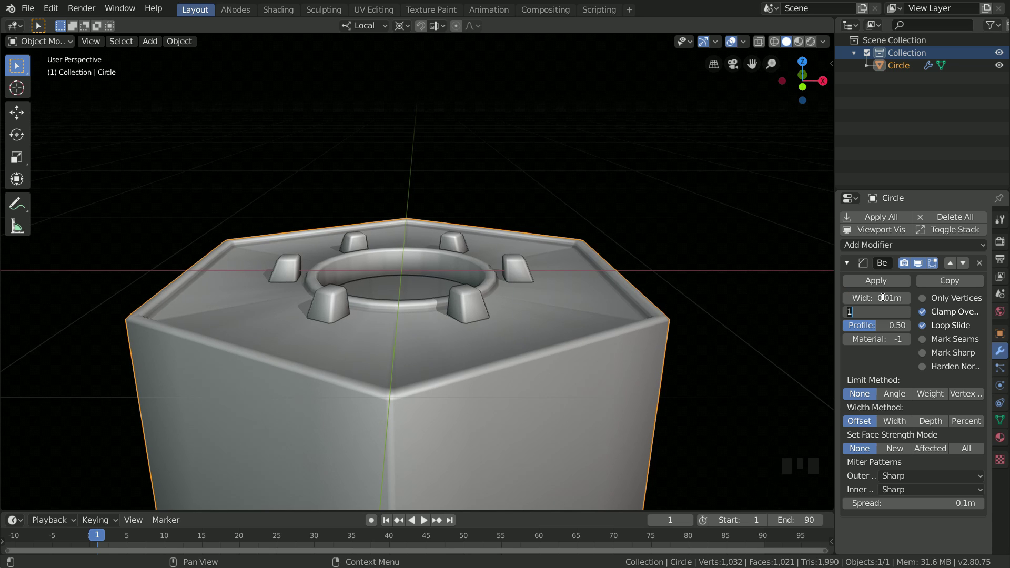
# Step: Rename the Circle object to Hexagon and bring up its Add Modifier list
pyautogui.click(903, 404)
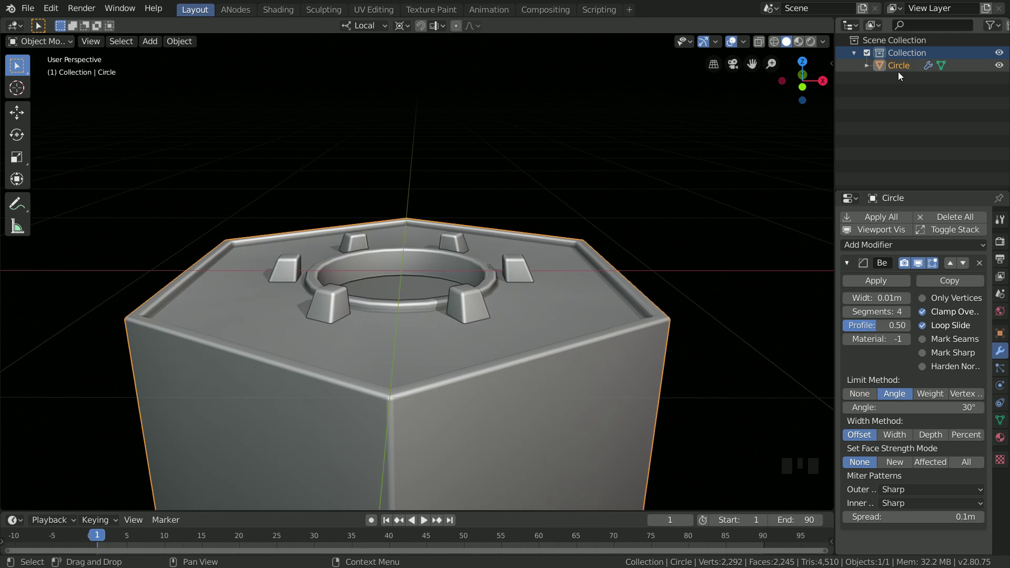
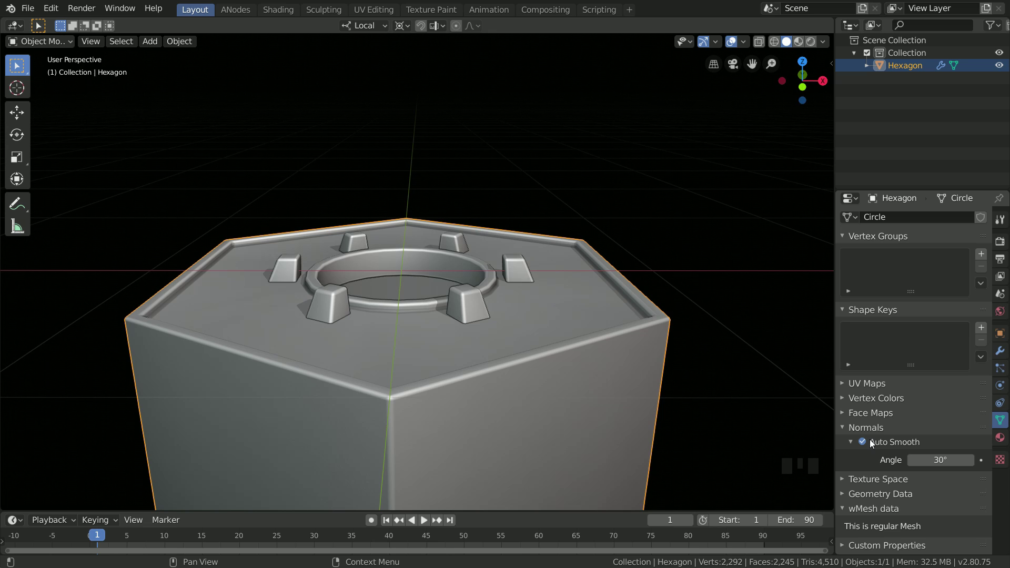
pyautogui.click(1005, 356)
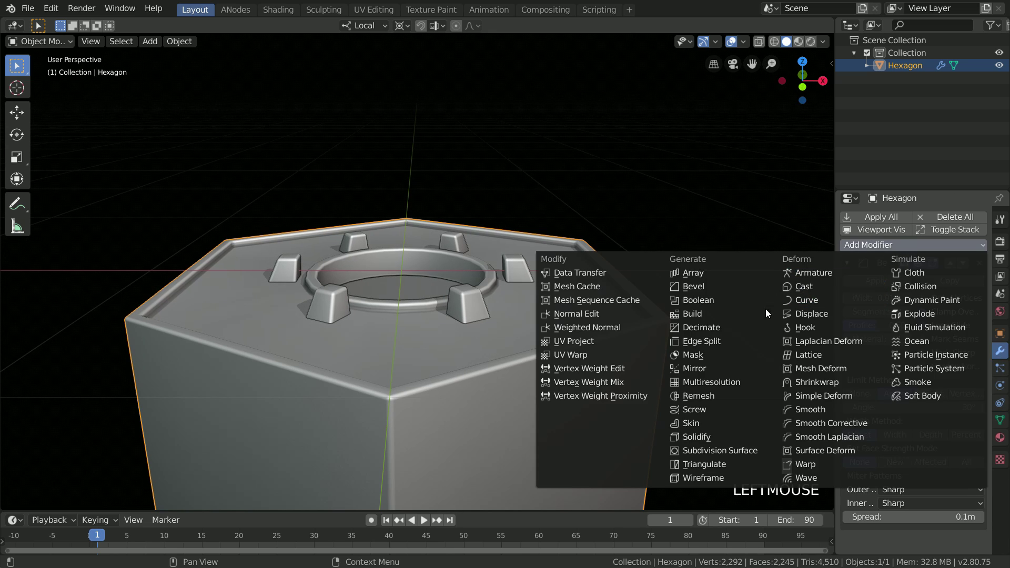
# Step: Add a cylinder at the tile centre, scaled to about 0.34 and flattened to half height
pyautogui.click(587, 333)
pyautogui.press('shift+a')
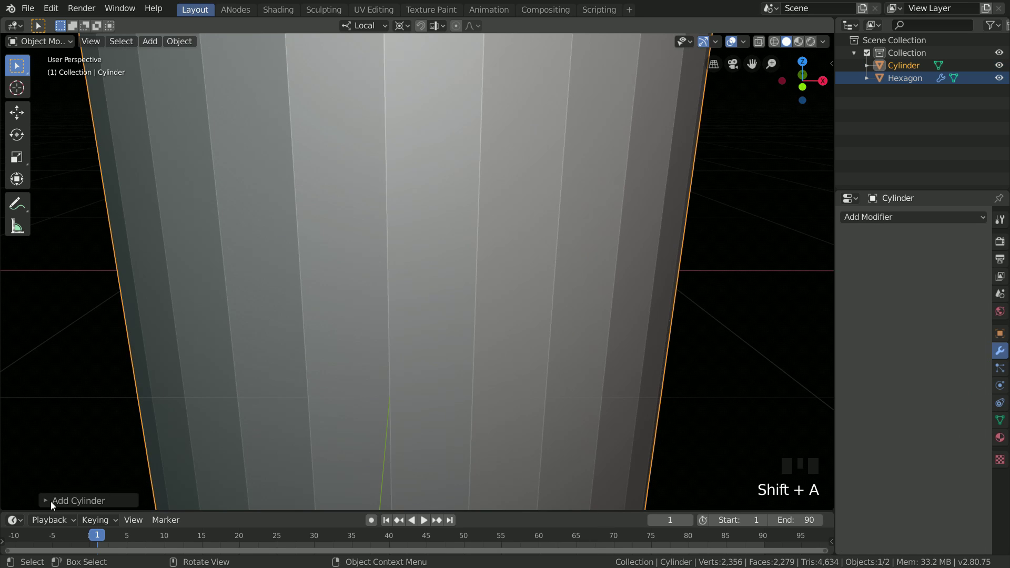
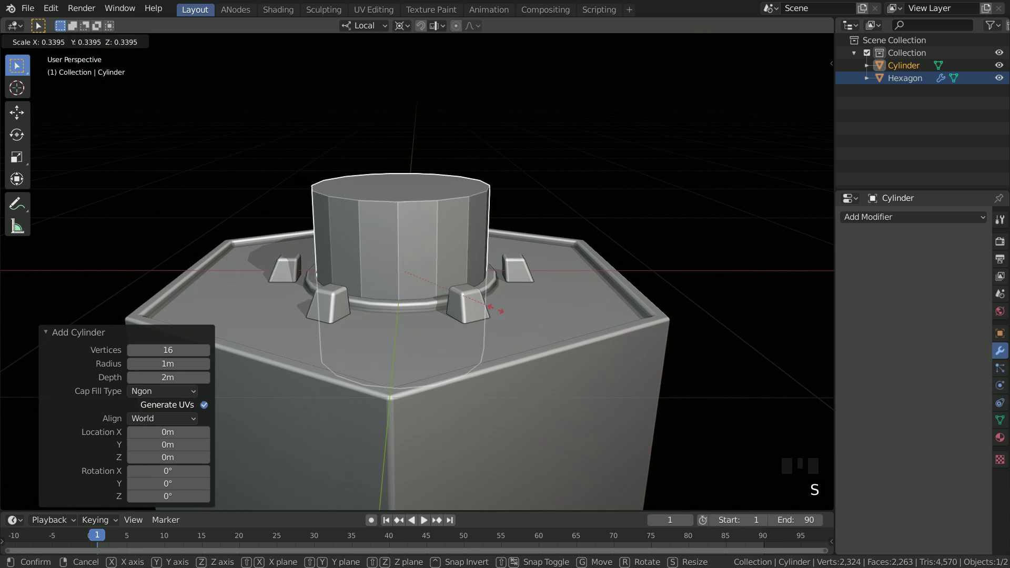
pyautogui.click(500, 314)
pyautogui.press('s')
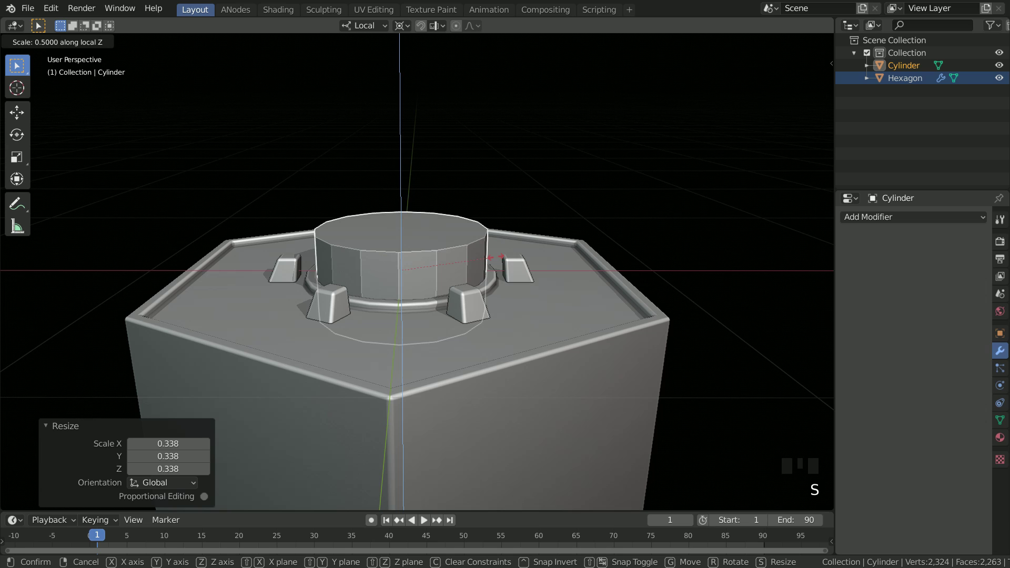
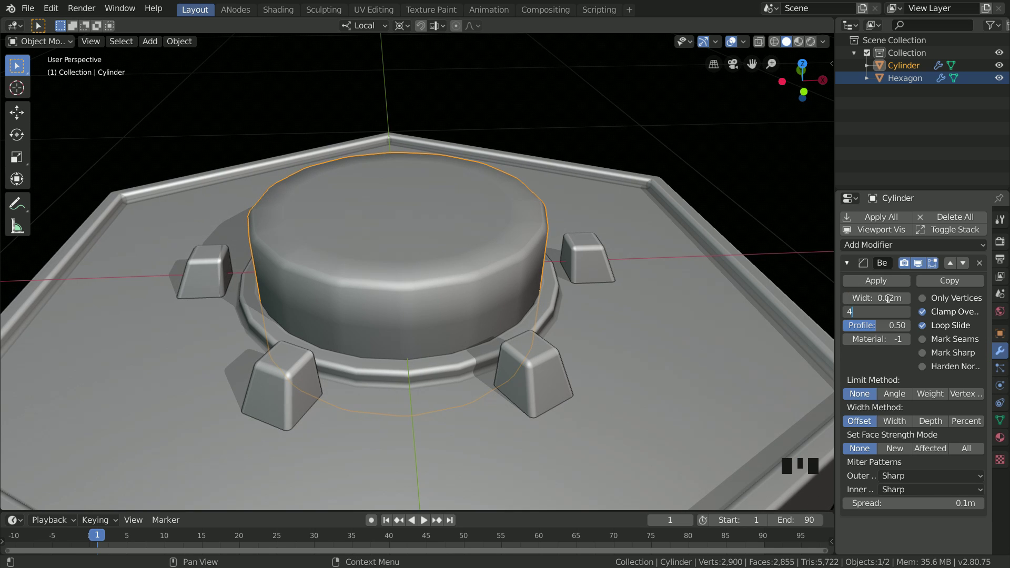
# Step: With the cylinder's transforms applied and edges rounded, reopen its Add Modifier list
pyautogui.click(908, 399)
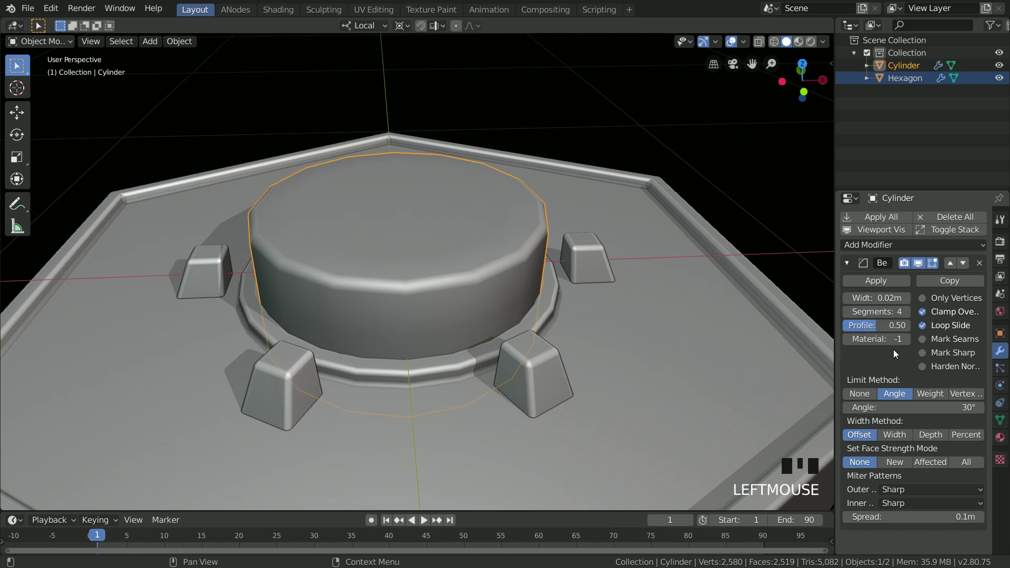
pyautogui.click(853, 267)
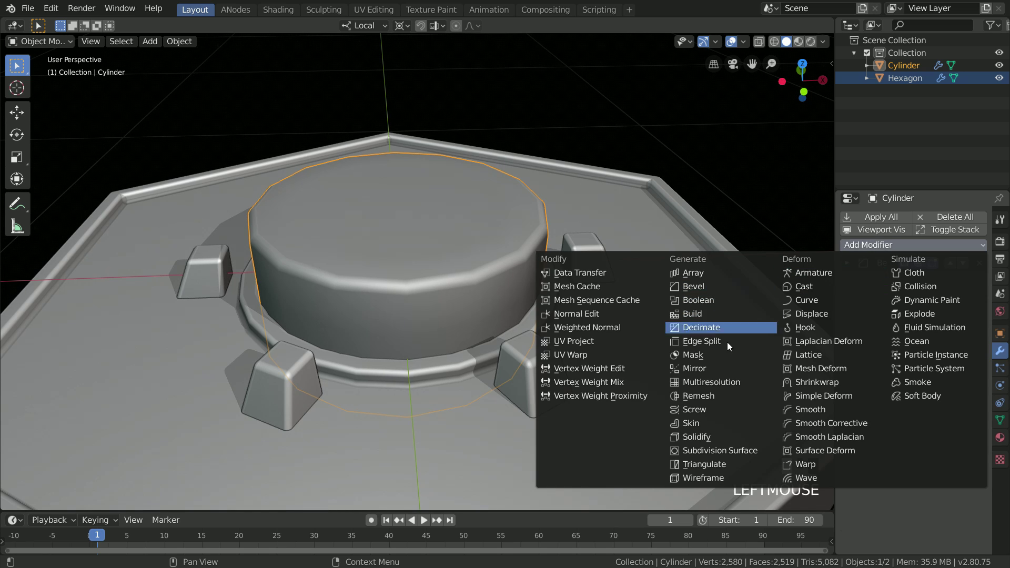
pyautogui.moveTo(721, 455); pyautogui.dragTo(828, 399)
pyautogui.click(853, 362)
pyautogui.click(851, 351)
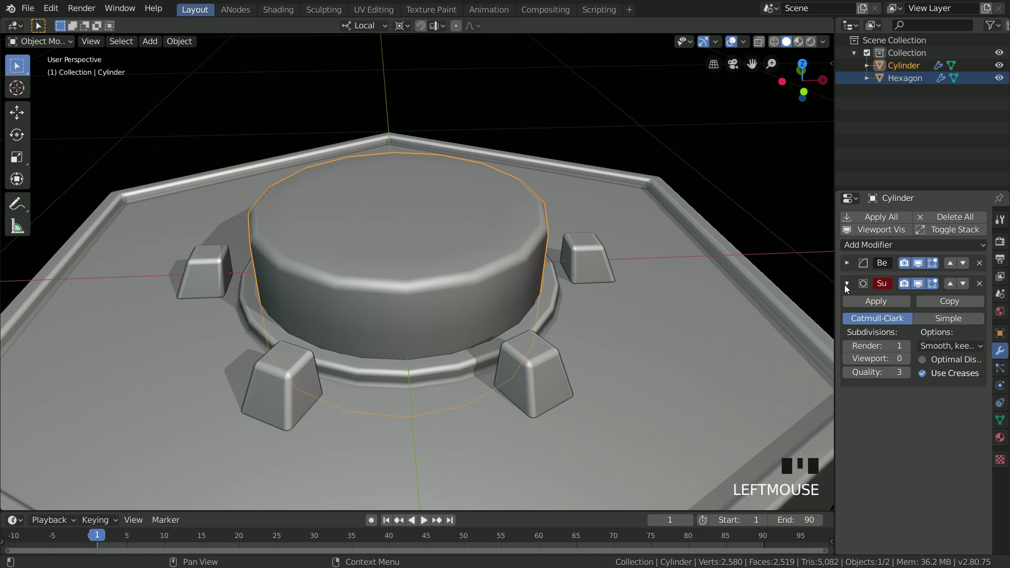
pyautogui.click(879, 245)
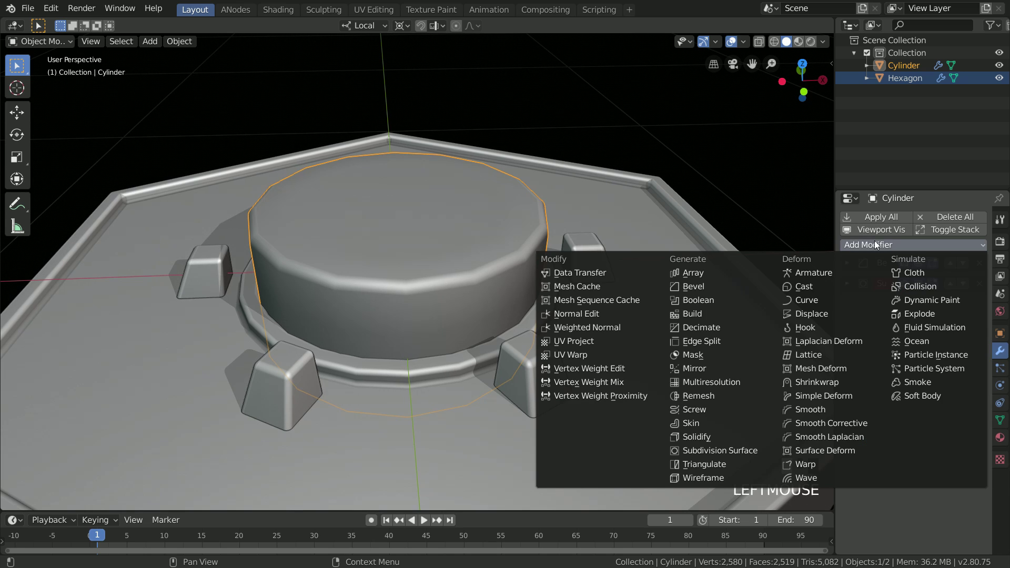
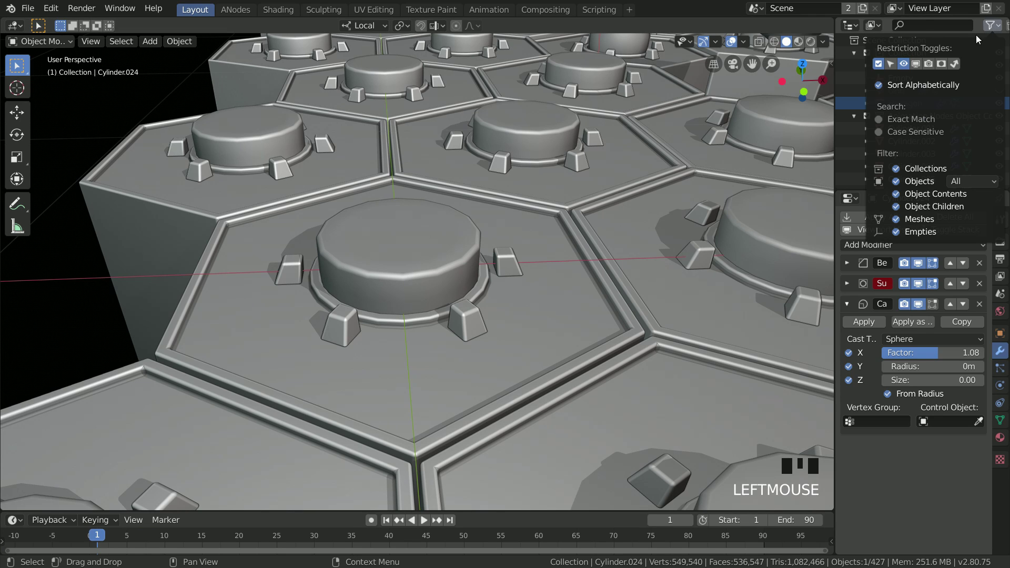
# Step: Isolate the source Cylinder in local view, edit its mesh and add a small scaled-down cube
pyautogui.click(1004, 72)
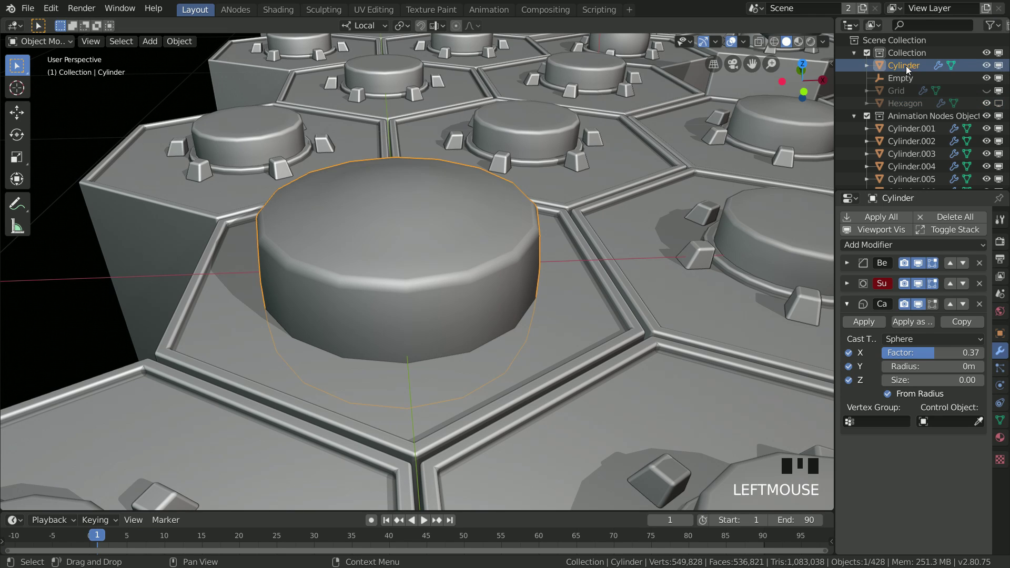
pyautogui.press('KP_Divide')
pyautogui.press('Tab')
pyautogui.press('z')
pyautogui.press('shift+a')
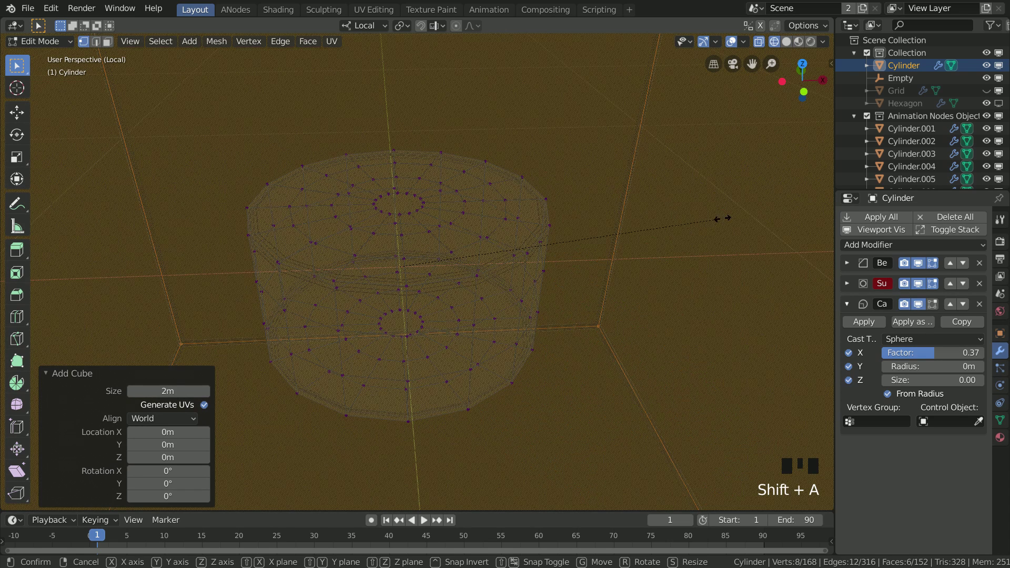